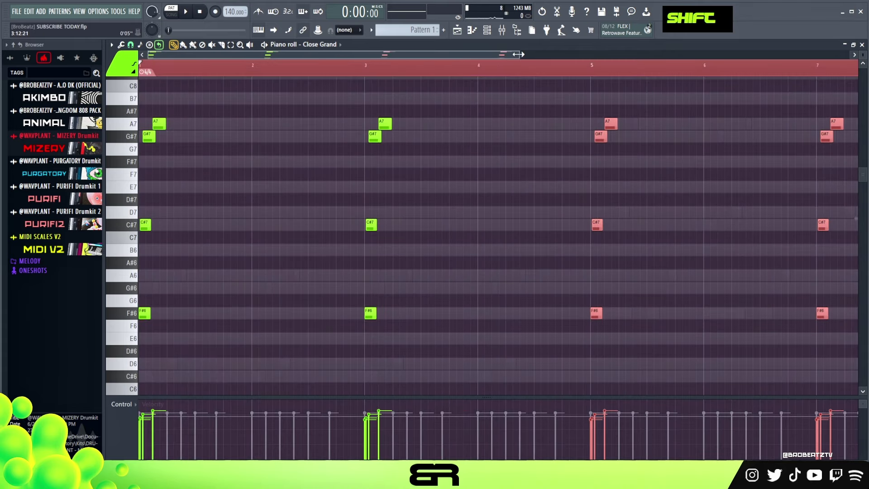
# Lengthen the top A7 notes of the bar 5 and bar 7 Close Grand chords and play back.
pyautogui.rightClick(606, 140)
pyautogui.click(518, 117)
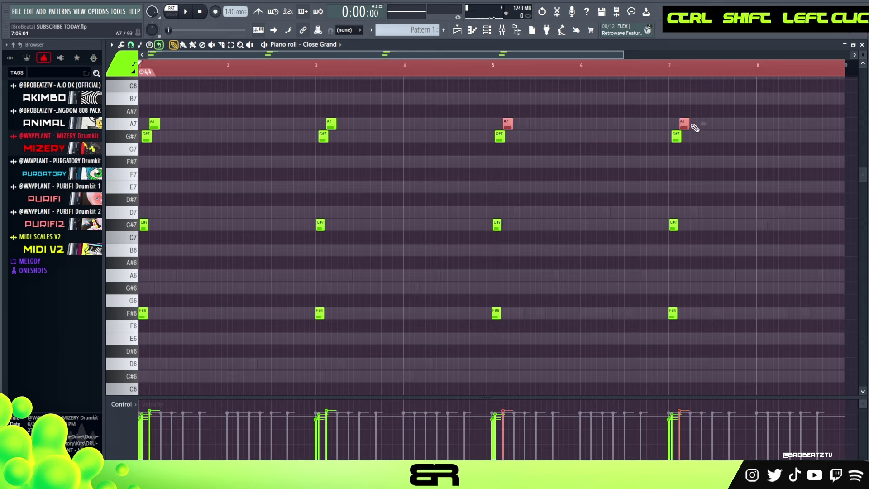
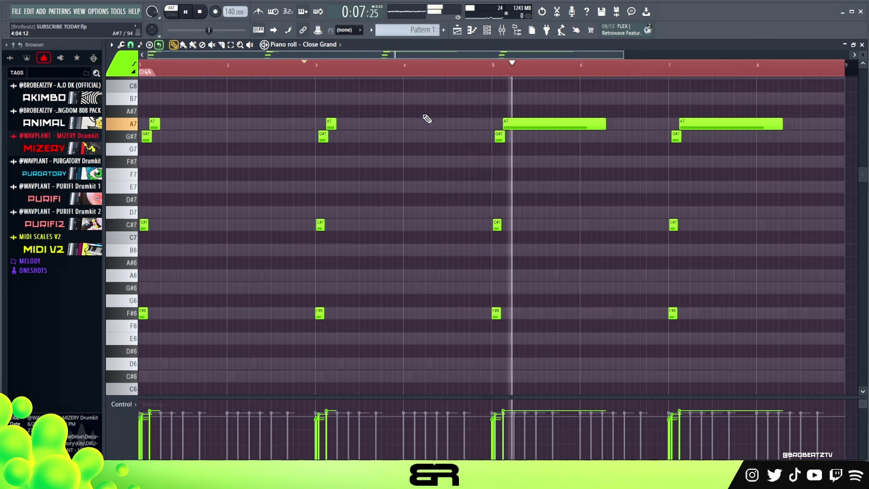
pyautogui.press('space')
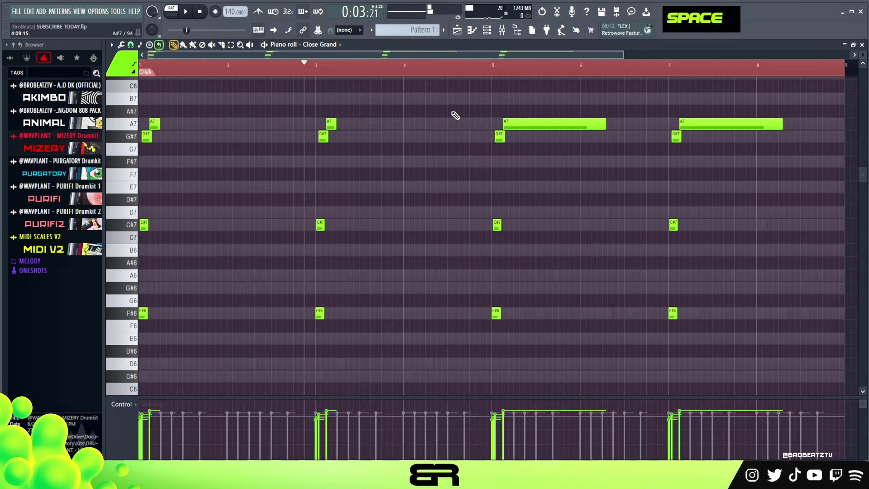
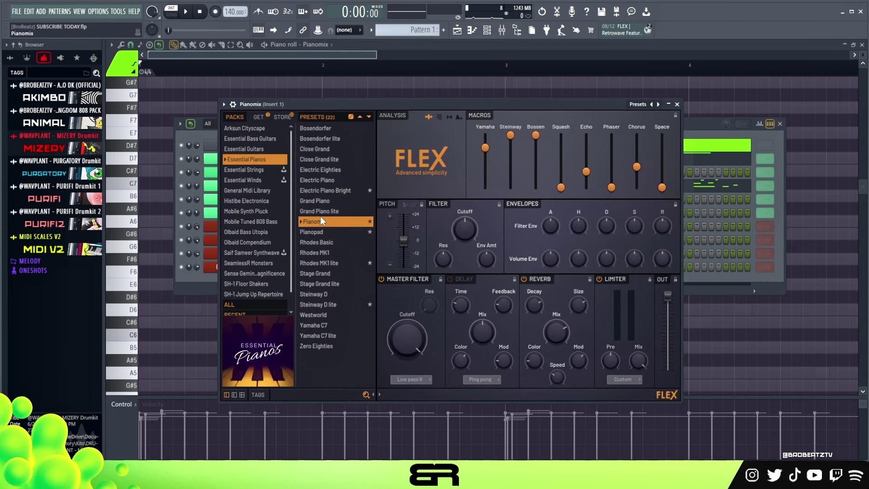
# Check the Pianomix FLEX preset from Essential Pianos, then close the plugin and Channel Rack.
pyautogui.write('s')
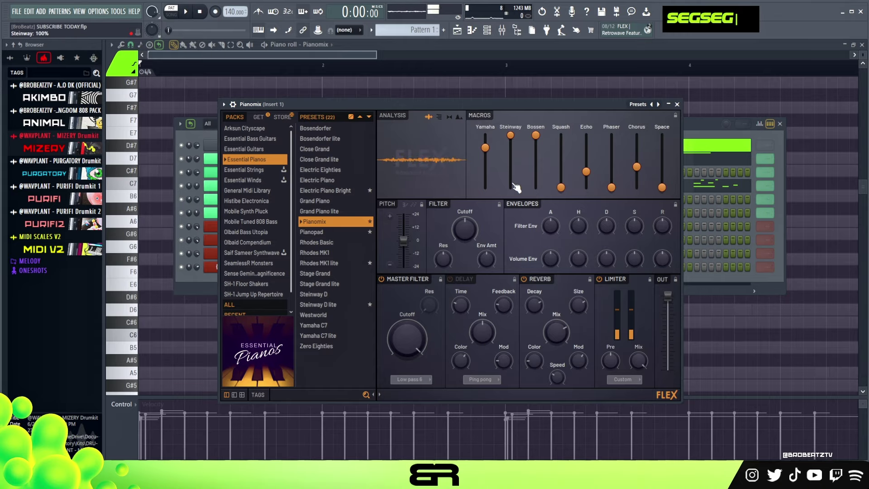
pyautogui.write('SEGSEG')
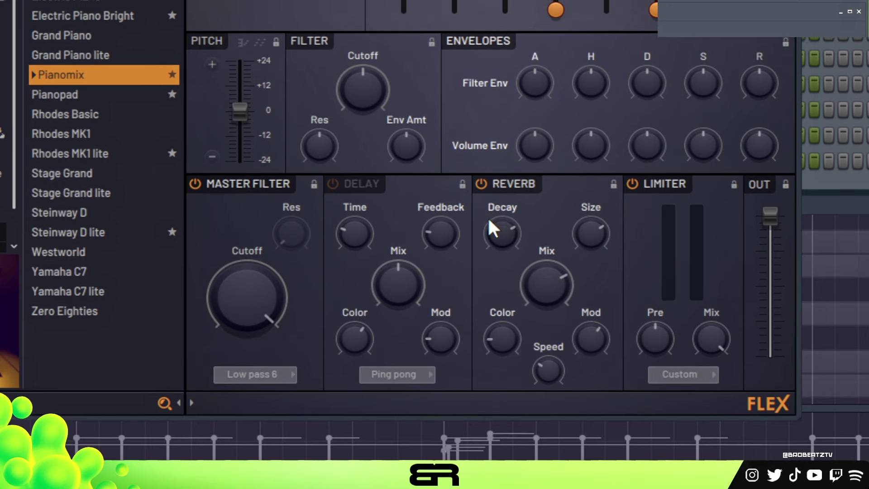
pyautogui.write('SEGSEG')
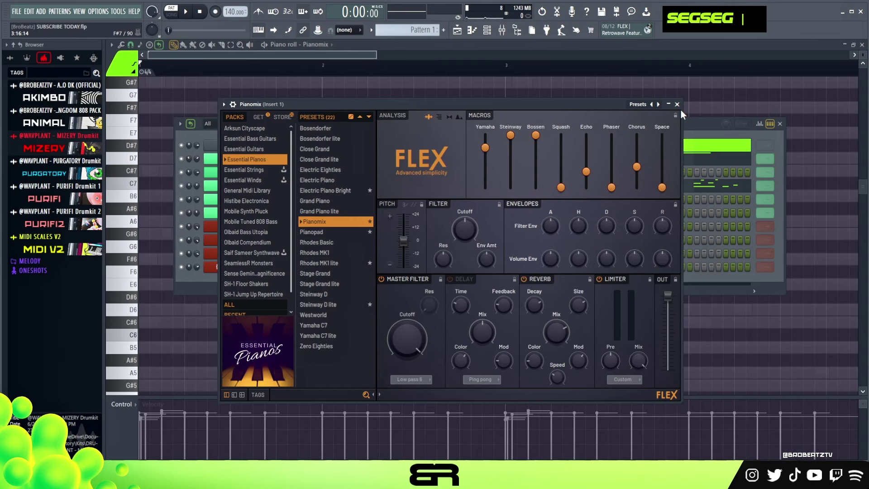
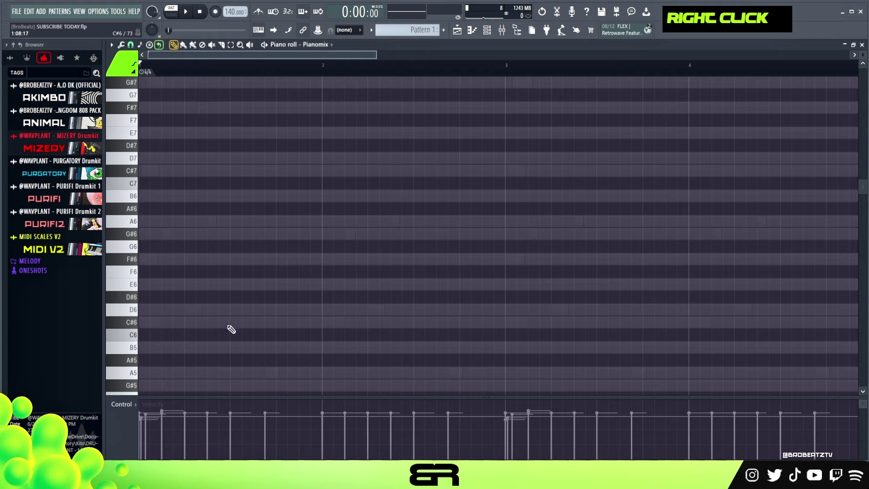
# Draw the Pianomix run F#7, G#7, C#8, G#8, A8 ending on a held G#8, adjusting grid snap.
pyautogui.press('space')
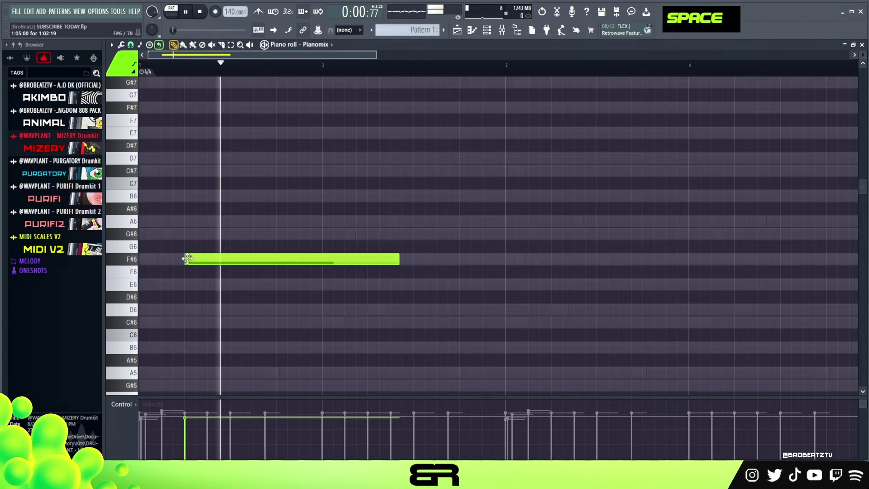
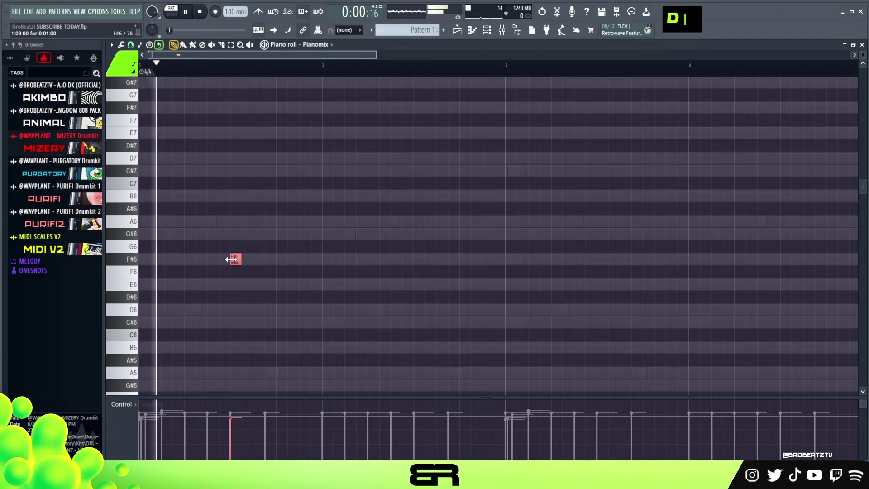
pyautogui.press('ctrl+Up')
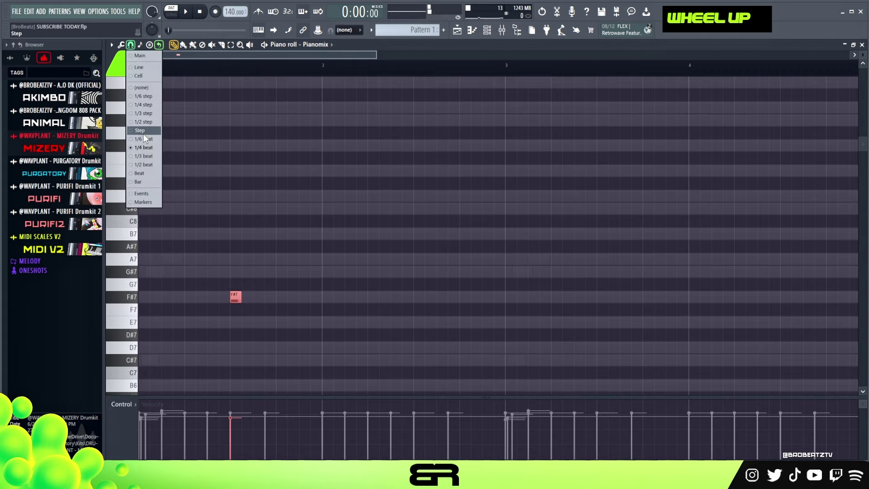
pyautogui.rightClick(288, 250)
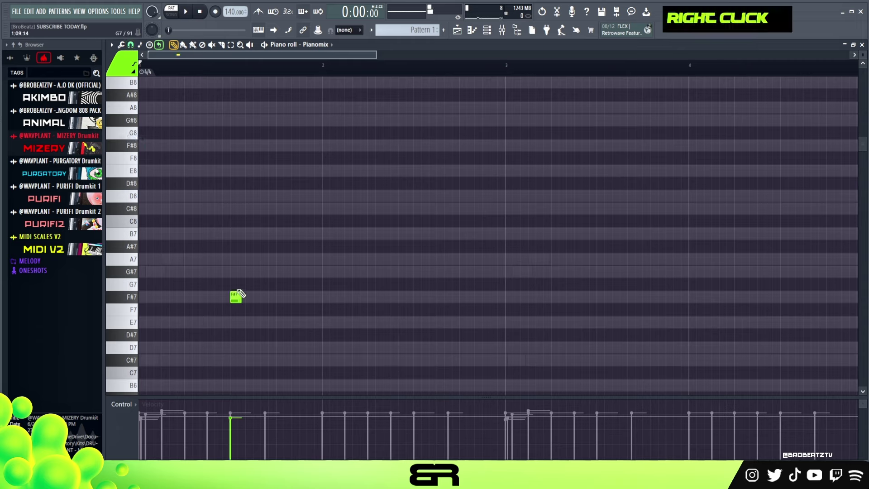
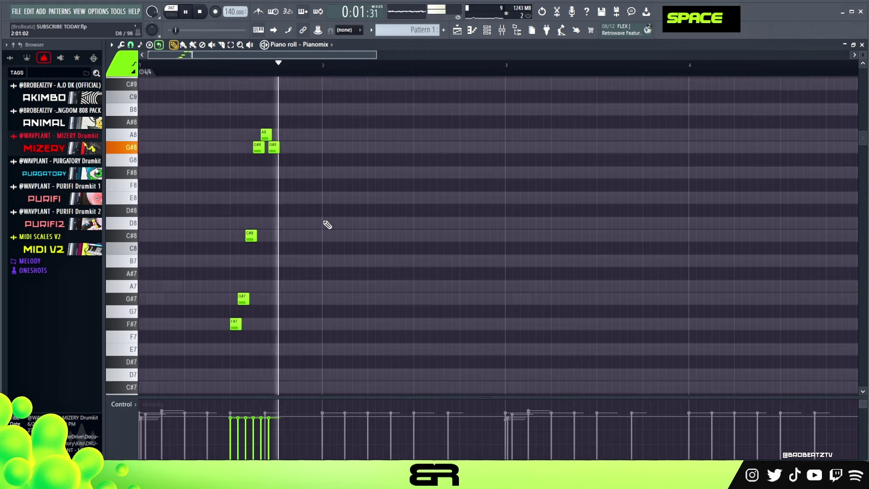
pyautogui.press('space')
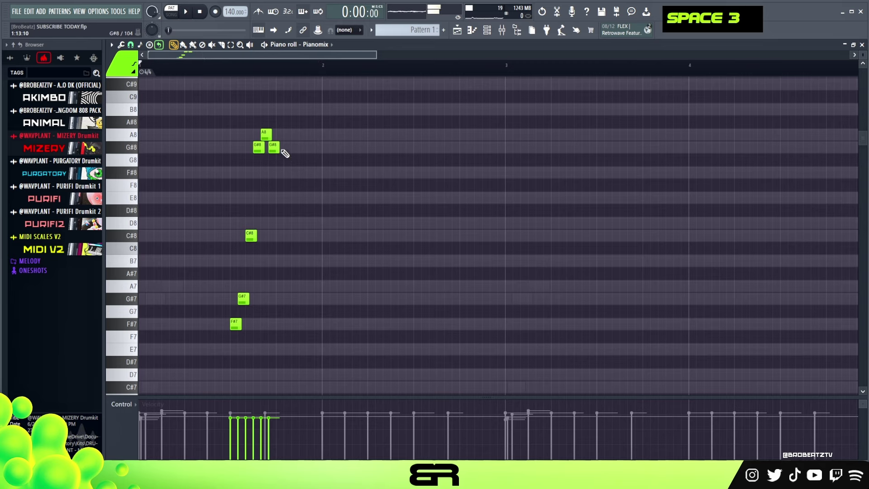
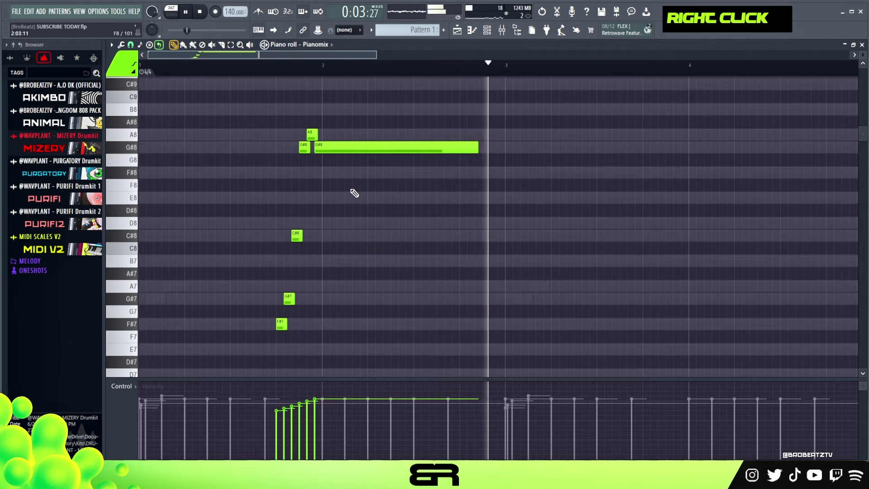
# Copy the Pianomix run an octave lower near bar 2, ending on a held C#7, and replay it.
pyautogui.click(370, 123)
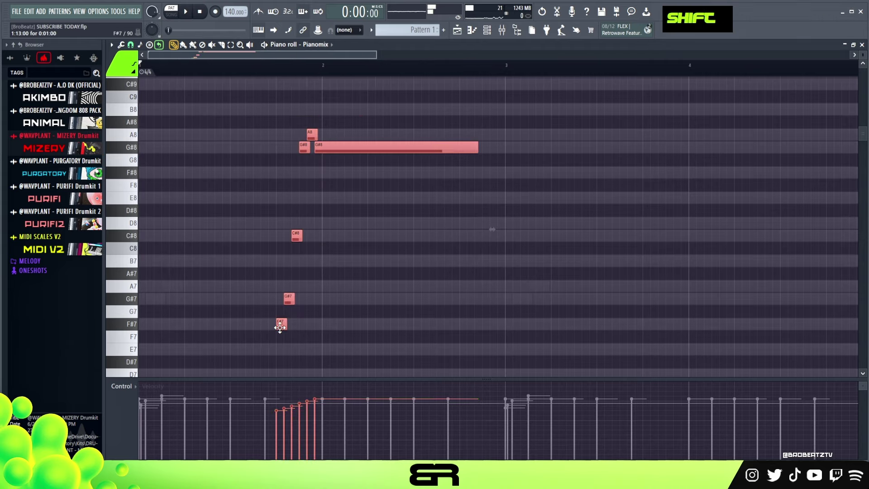
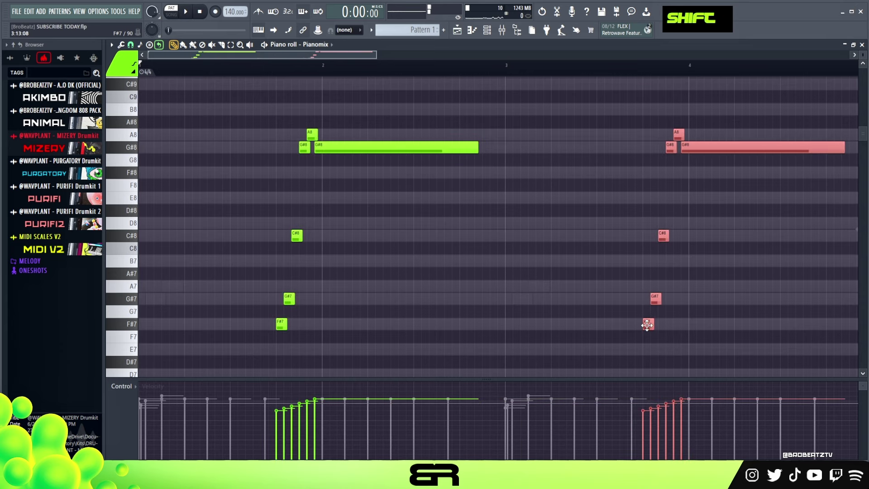
pyautogui.press('ctrl+Down')
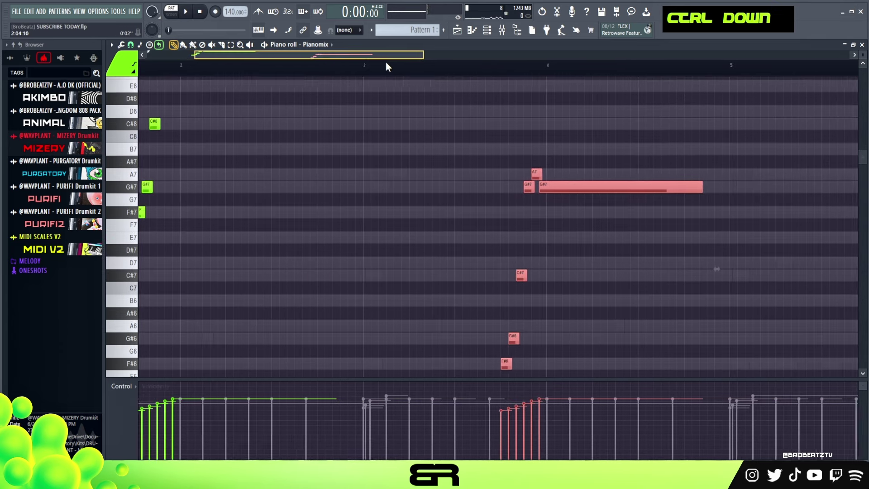
pyautogui.press('space')
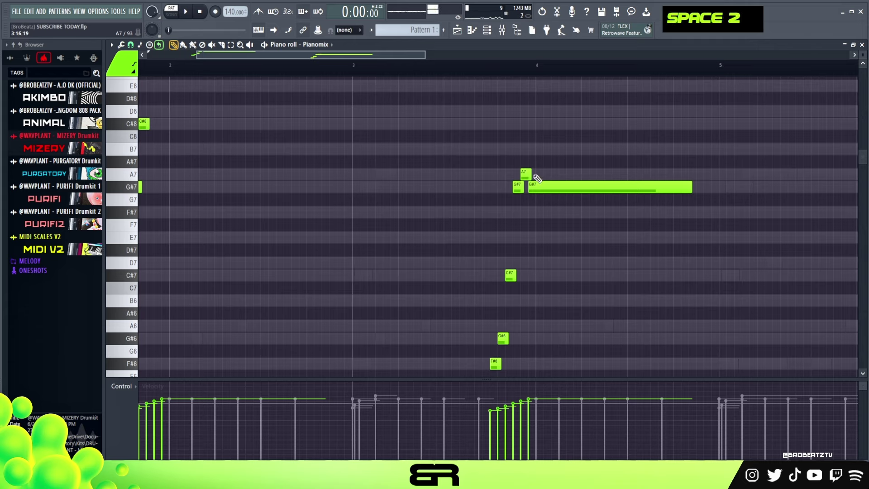
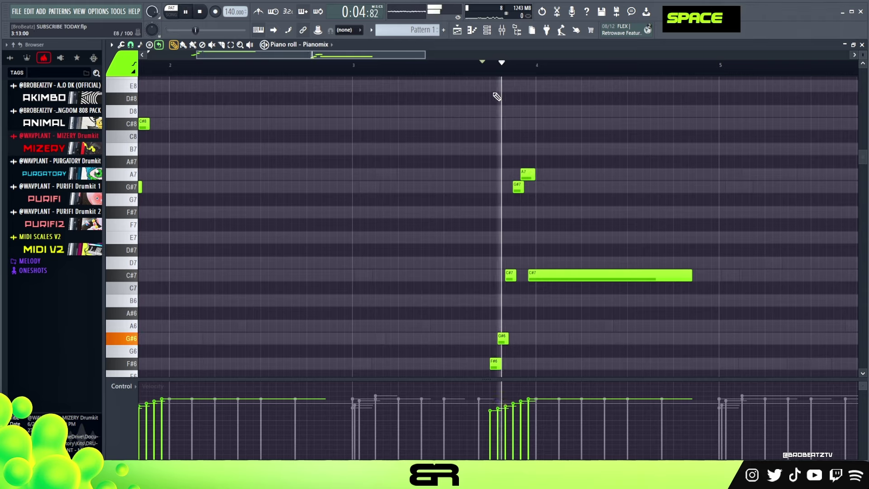
pyautogui.press('space')
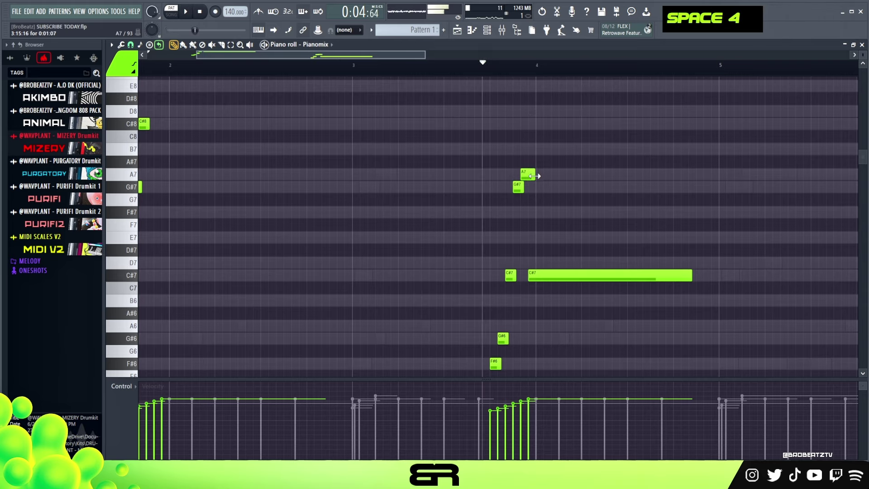
pyautogui.press('space')
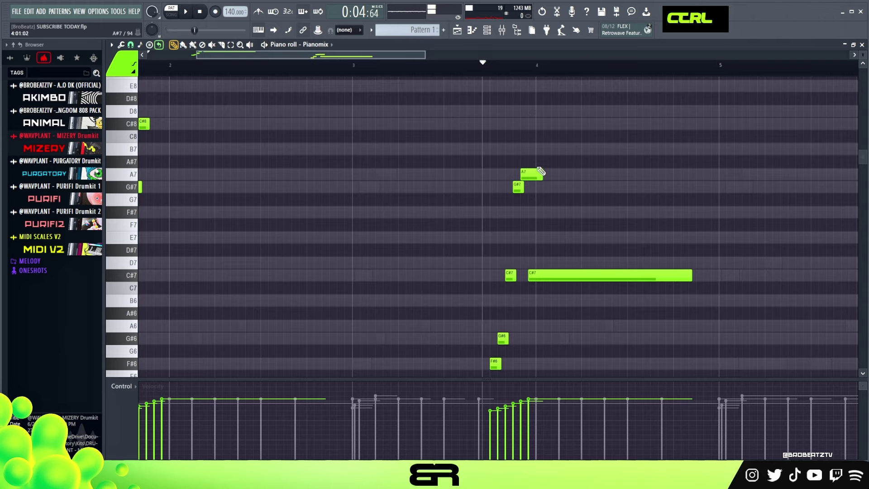
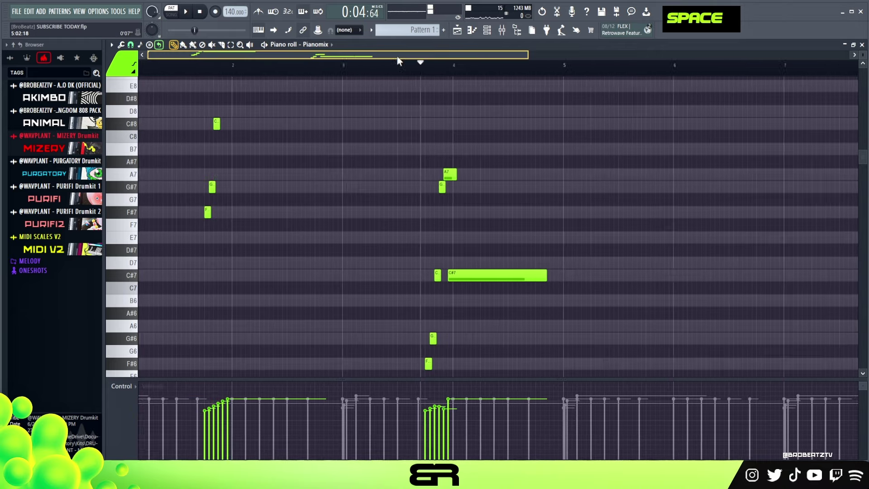
# Copy the whole Pianomix melody to bars 5–8 so it plays twice, and play it back.
pyautogui.rightClick(433, 187)
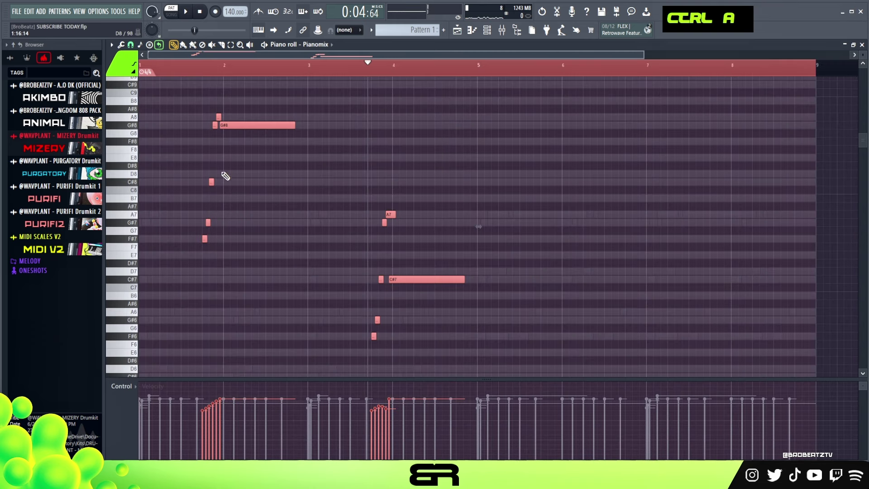
pyautogui.click(206, 238)
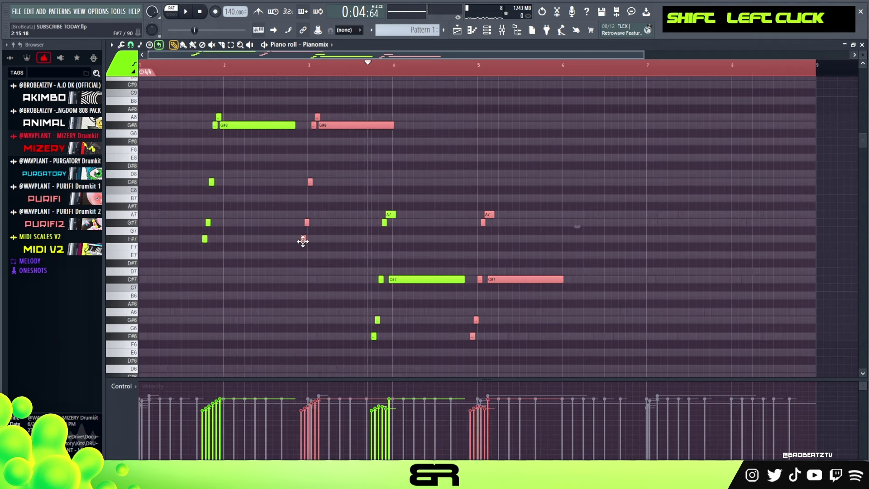
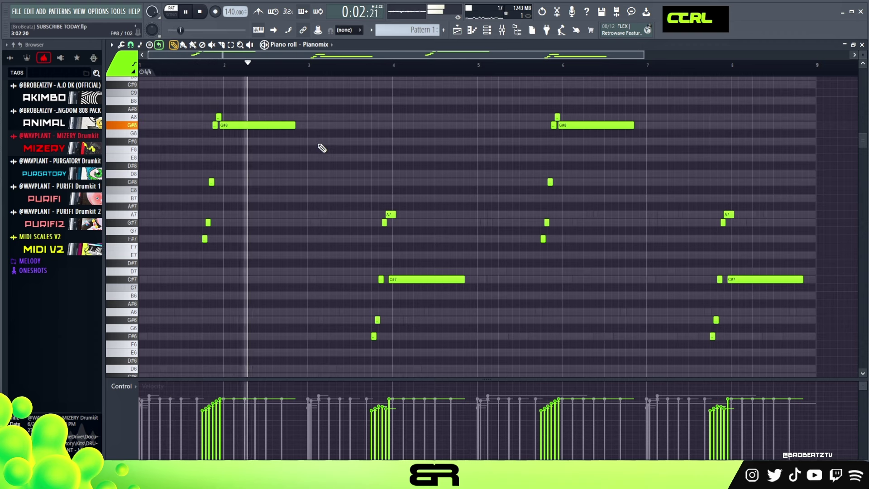
pyautogui.press('ctrl+a')
pyautogui.scroll(-3)
pyautogui.scroll(-3)
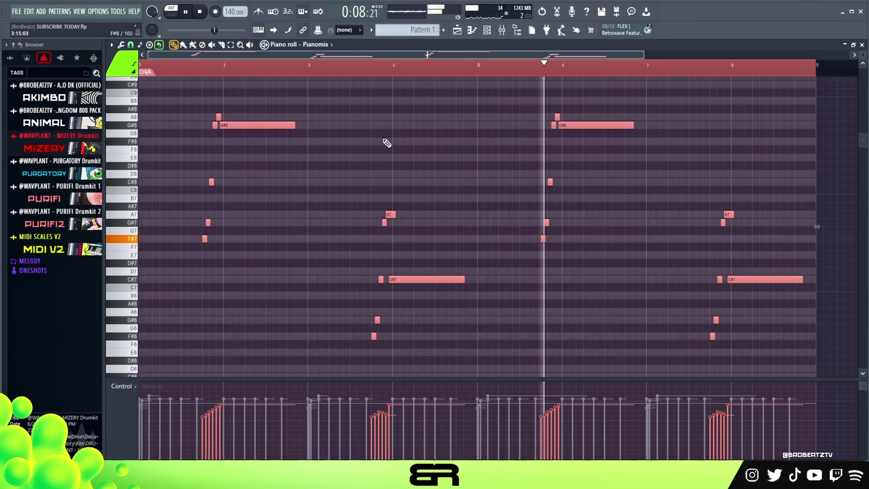
pyautogui.scroll(-3)
pyautogui.scroll(-3)
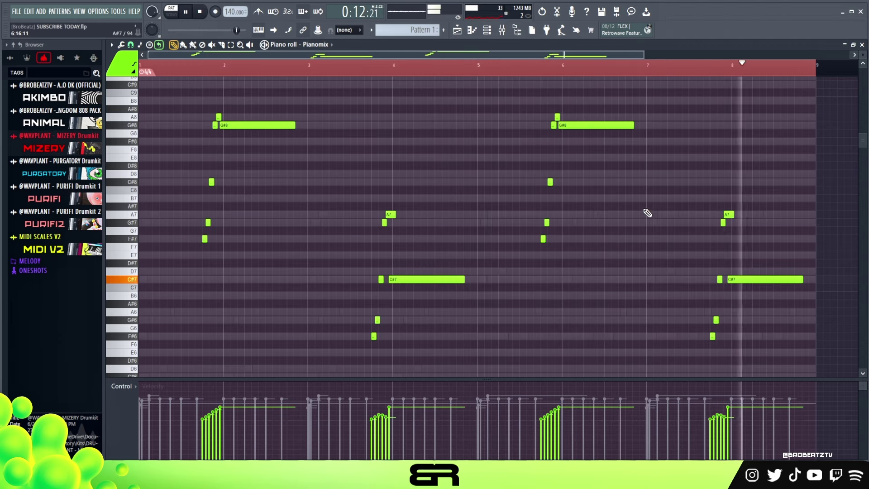
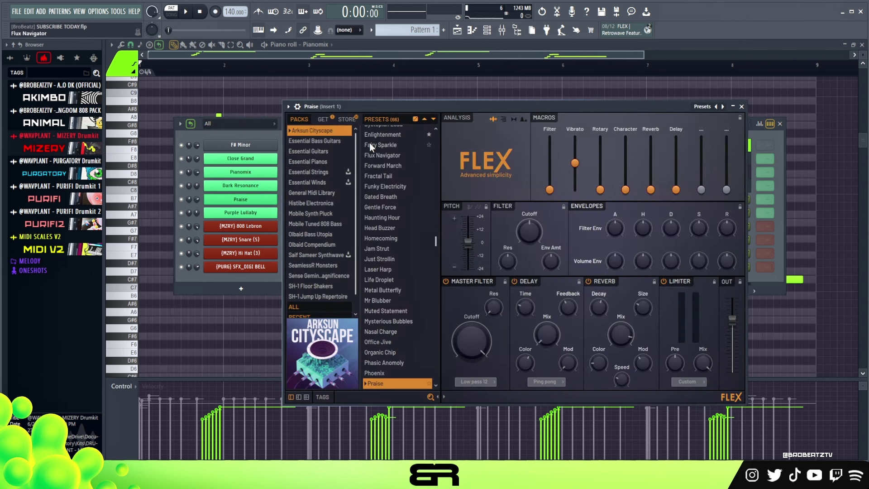
# Check the Praise channel's FLEX preset, then bring up Purple Lullaby's FLEX from Arksun Cityscape.
pyautogui.scroll(-3)
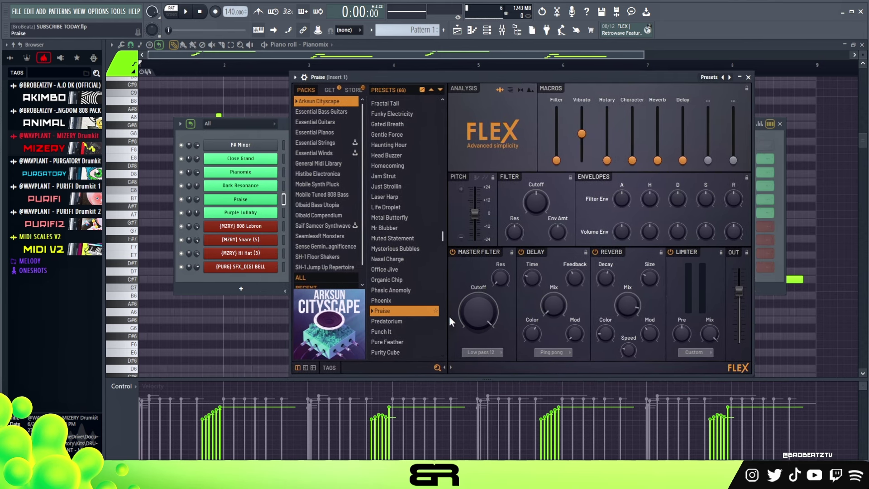
pyautogui.write('AGEG')
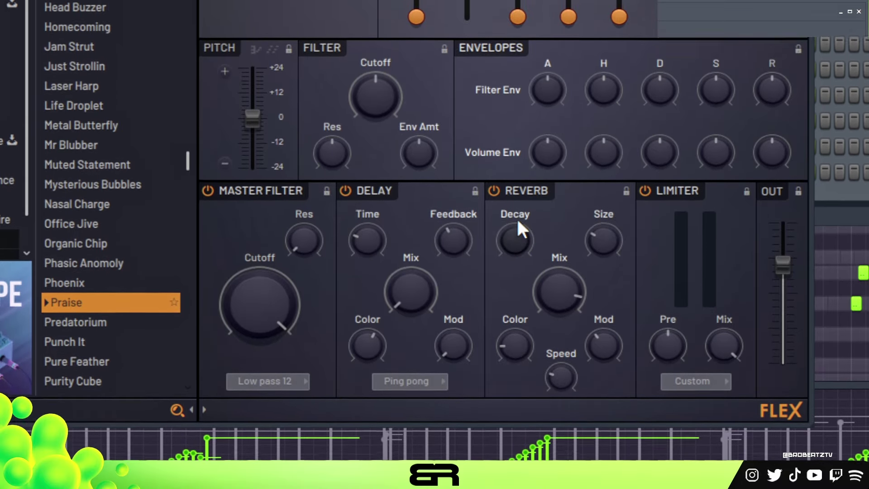
pyautogui.write('AGEG')
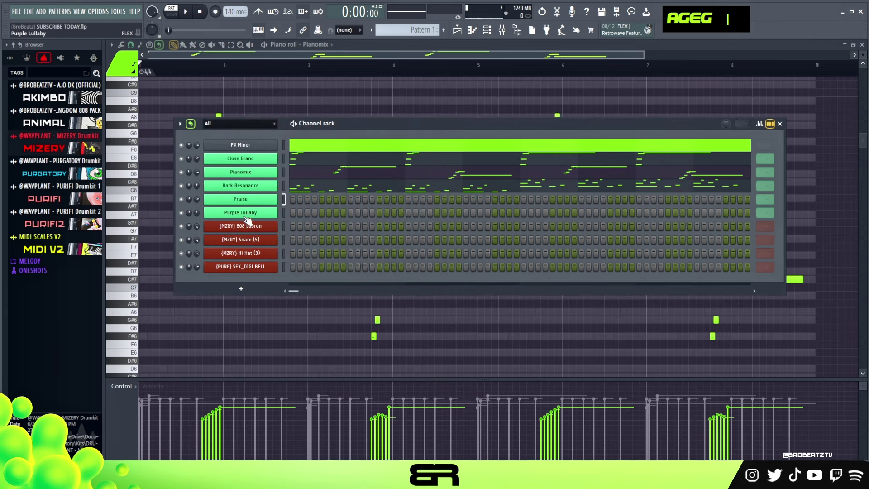
pyautogui.scroll(-3)
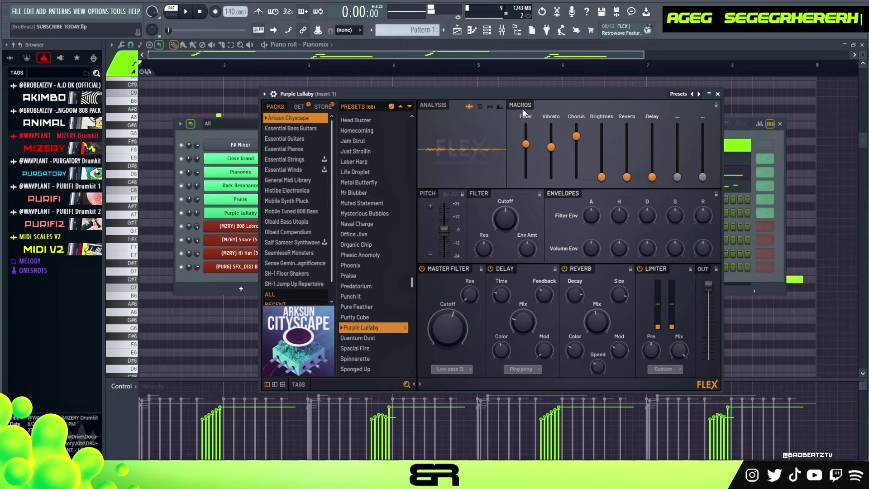
pyautogui.write('AGEG SEGEGRHERERH')
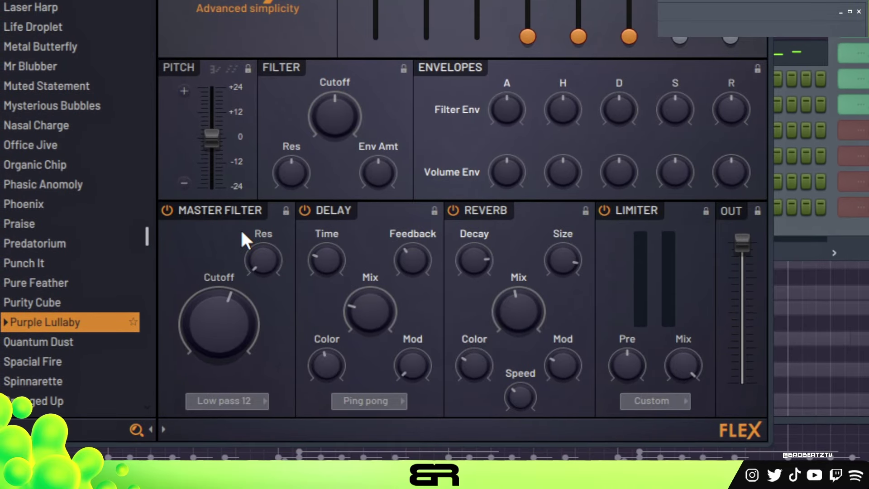
# In the Praise piano roll, add D and C# notes at bars 7–8 and audition the line.
pyautogui.write('AGEG SEGEGRHERERH')
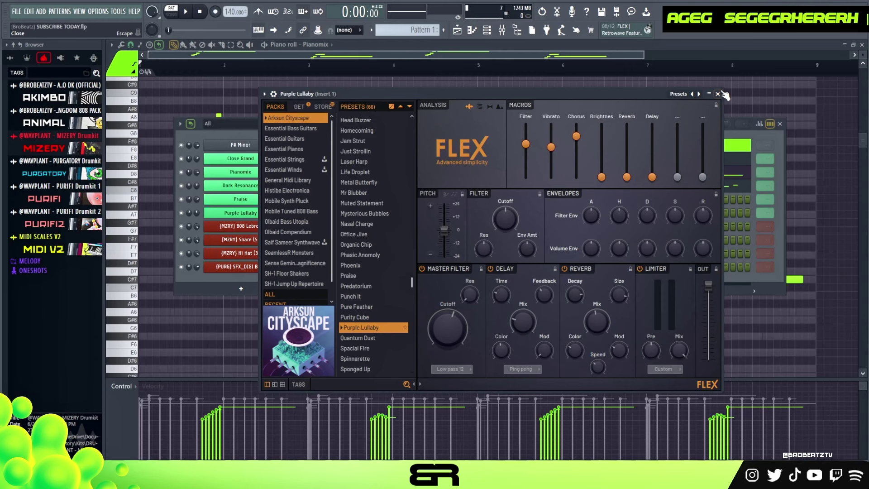
pyautogui.rightClick(248, 202)
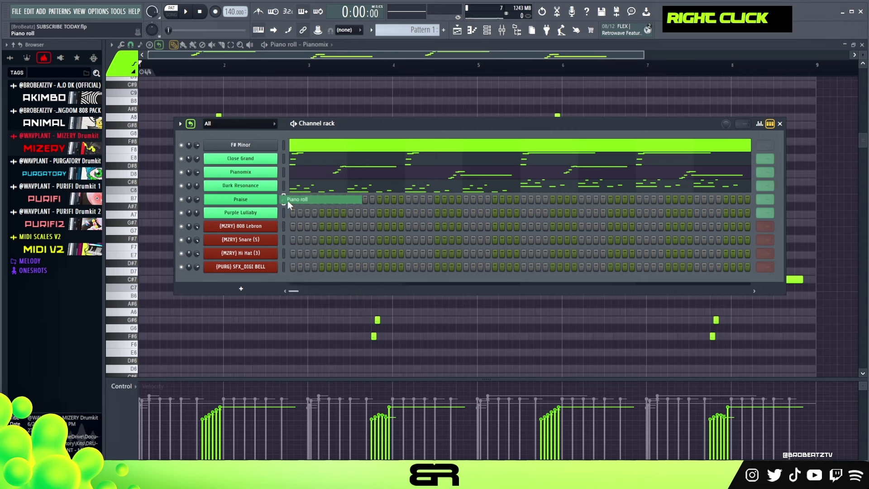
pyautogui.scroll(-3)
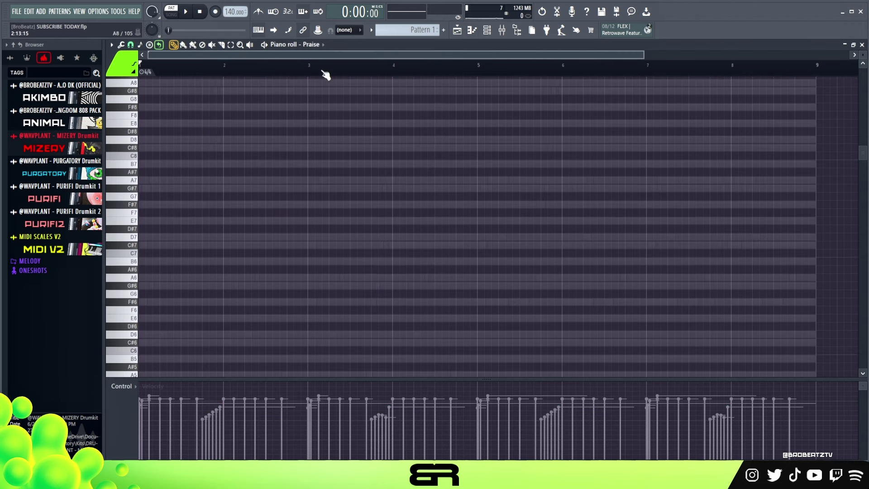
pyautogui.rightClick(294, 90)
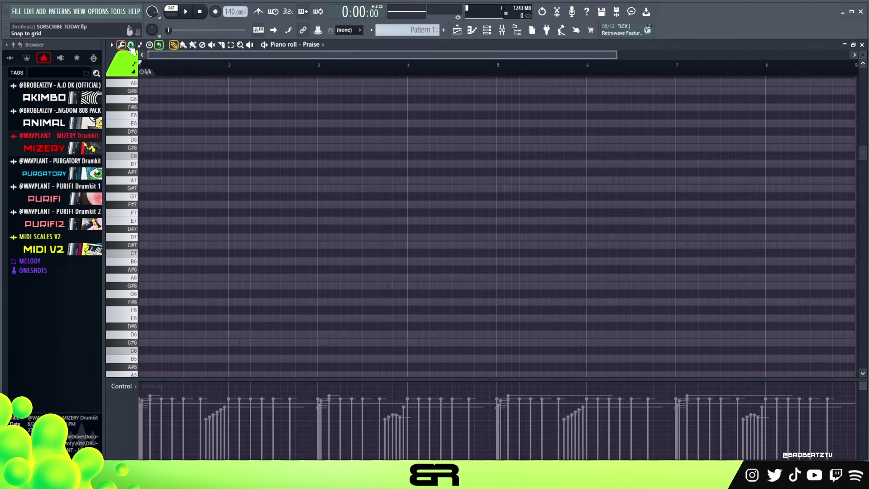
pyautogui.press('space')
pyautogui.press('space')
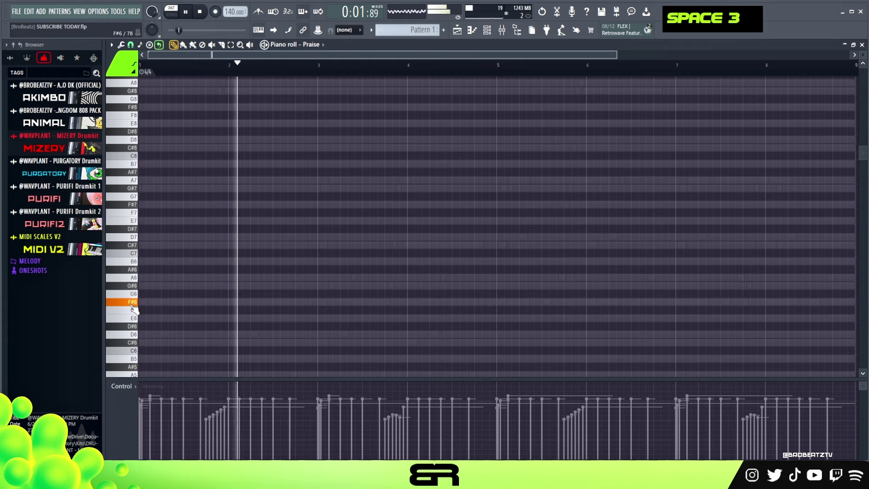
pyautogui.press('space')
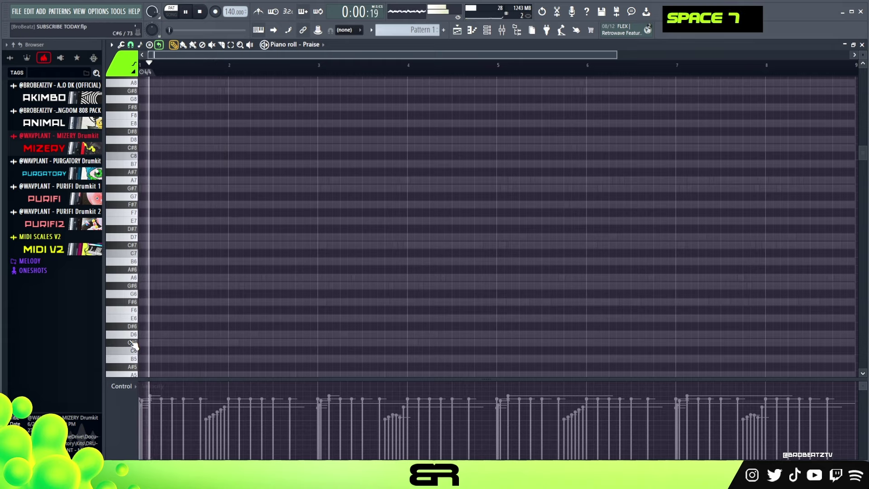
pyautogui.press('space')
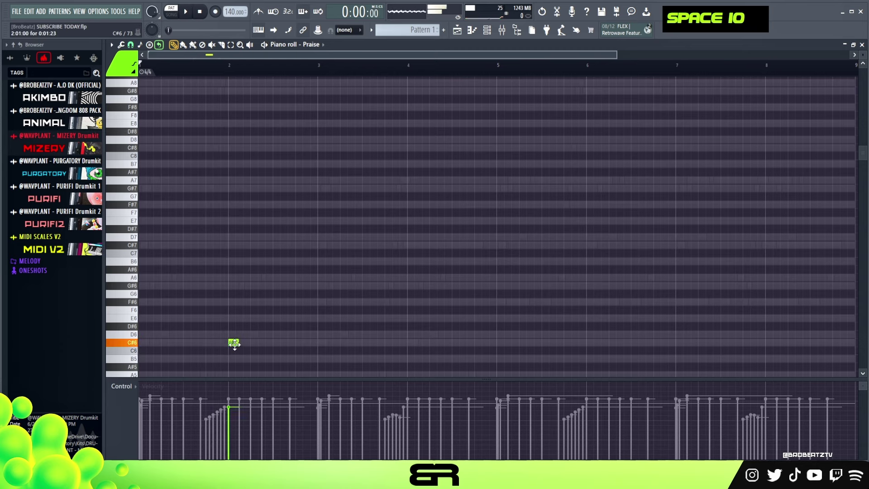
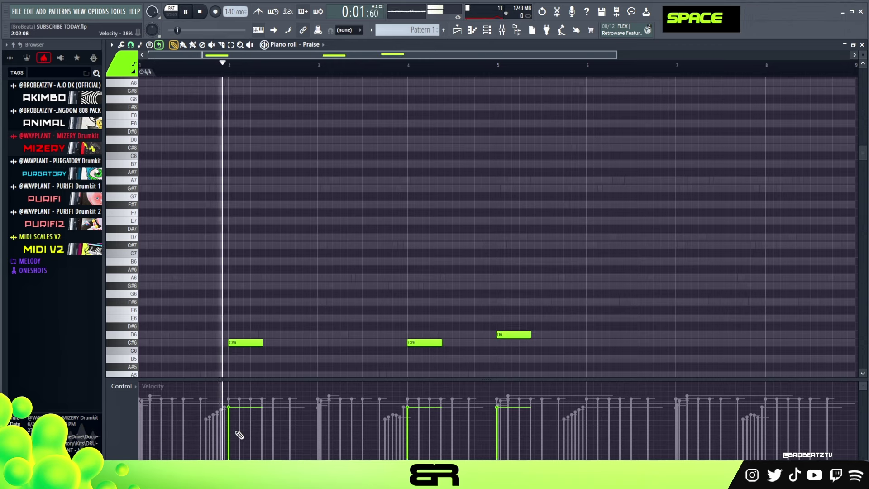
pyautogui.press('space')
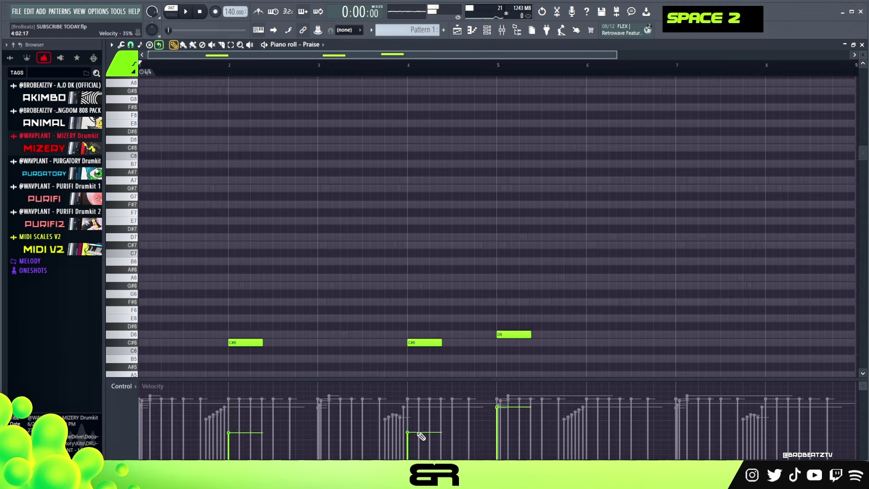
pyautogui.press('space')
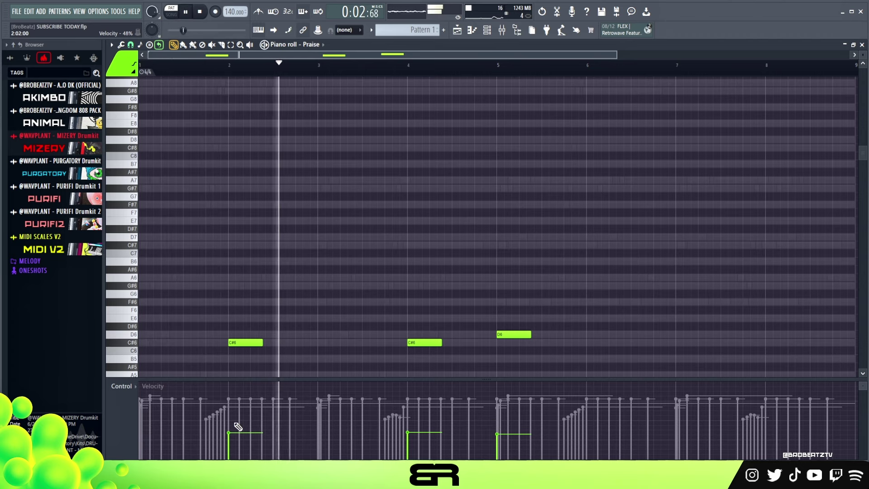
pyautogui.doubleClick(238, 432)
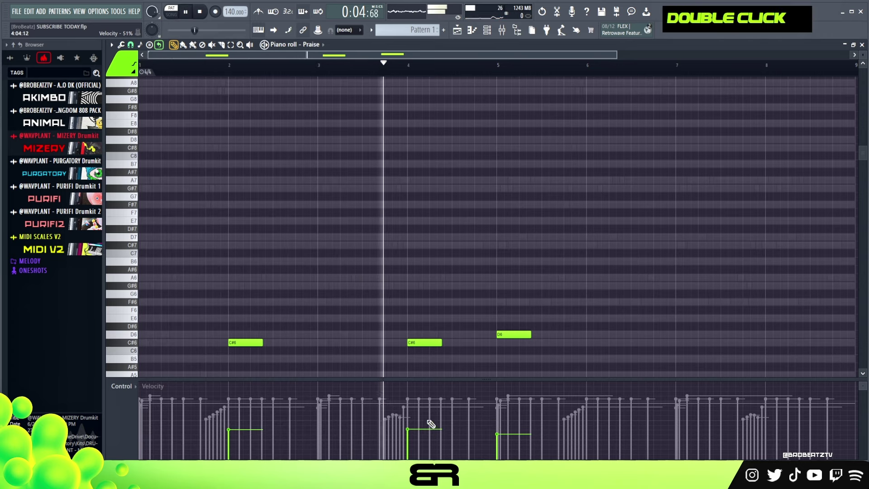
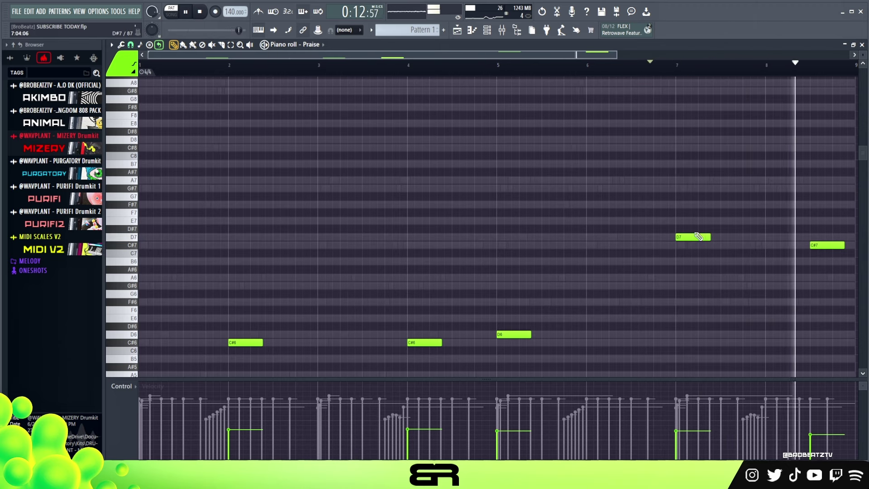
# Drop the whole Praise melody an octave to C#5, C#5, D5, D6, C#6 and bring up the Channel Rack.
pyautogui.press('space')
pyautogui.press('ctrl+a')
pyautogui.scroll(-3)
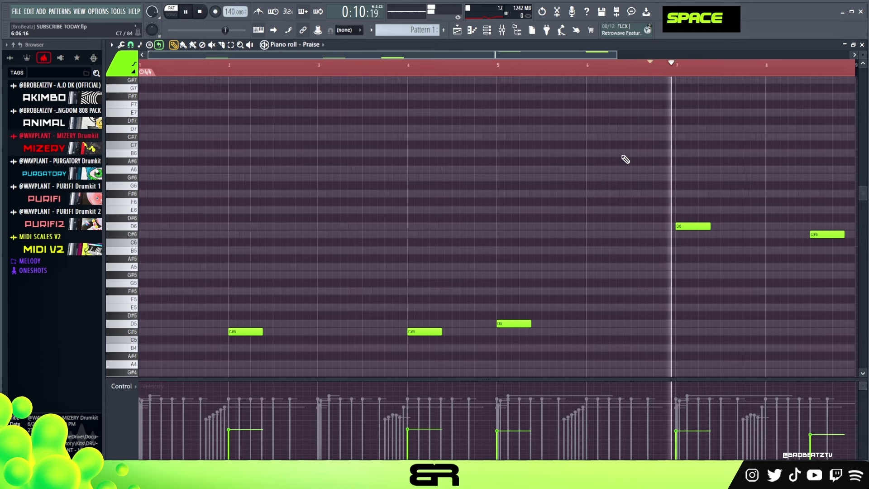
pyautogui.press('space')
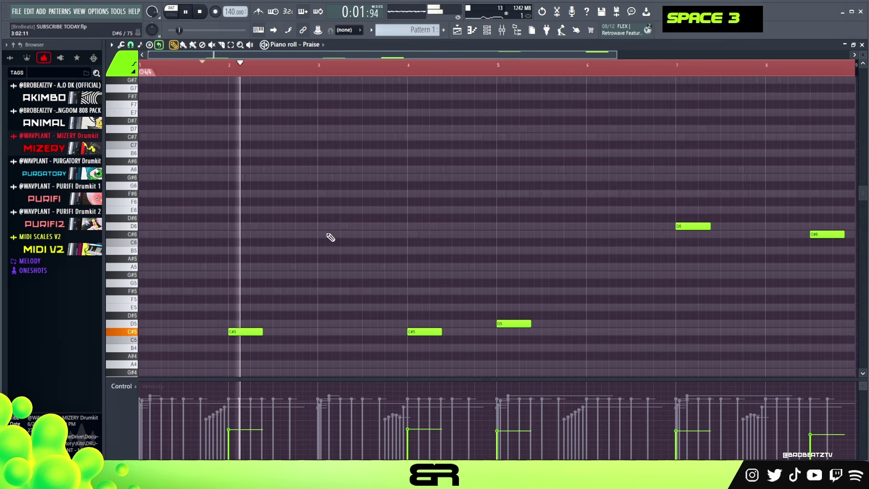
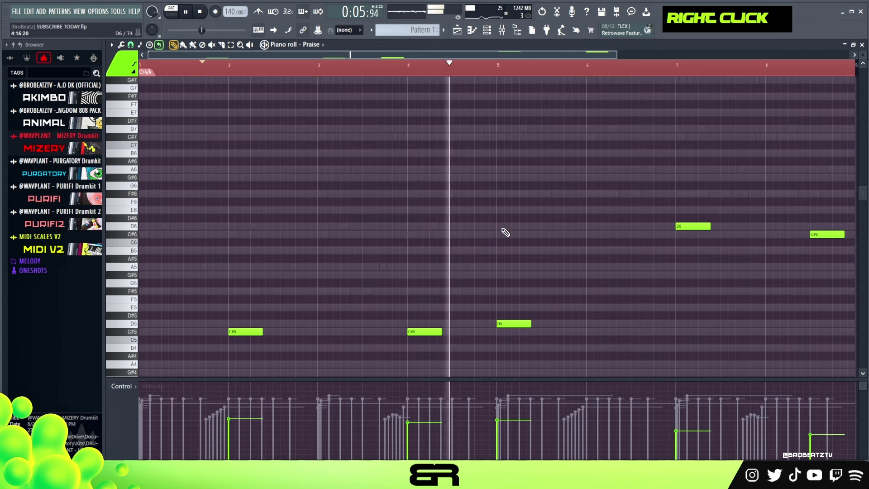
pyautogui.press('space')
pyautogui.doubleClick(204, 14)
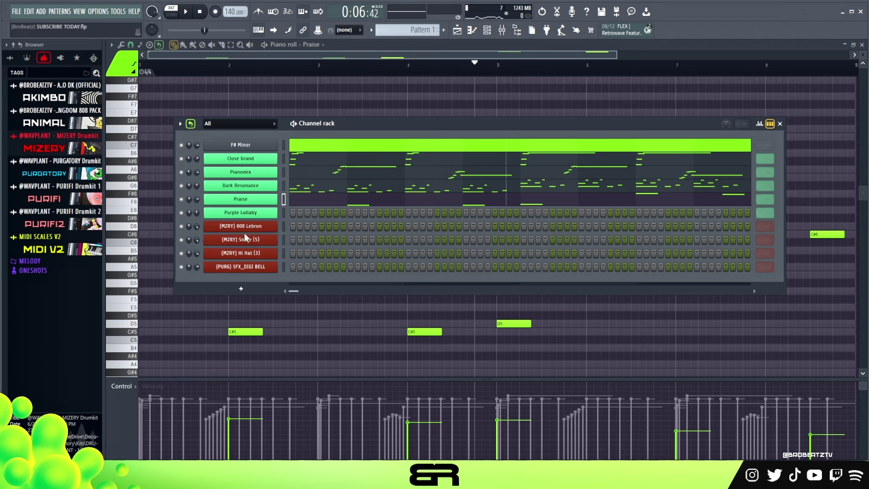
# Bring up the empty Purple Lullaby piano roll from the Channel Rack.
pyautogui.doubleClick(185, 200)
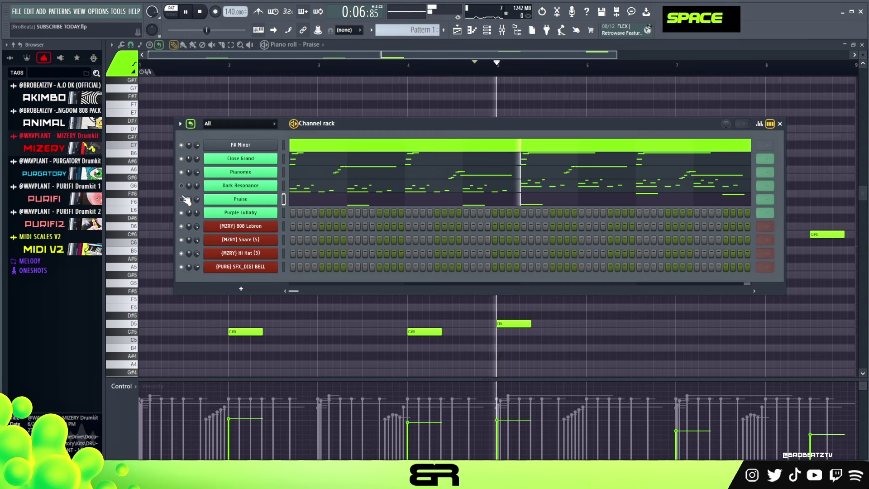
pyautogui.press('space')
pyautogui.doubleClick(184, 189)
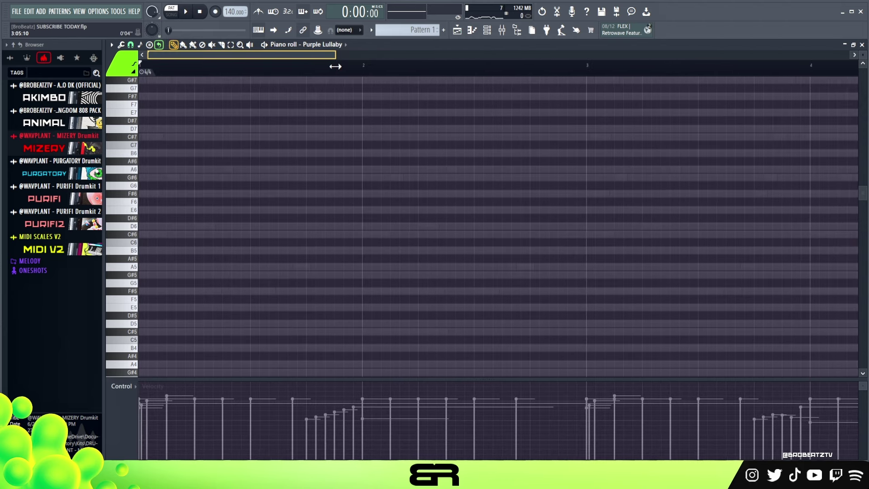
# Draw a rising Purple Lullaby run from C#5 through F#6, G#6 and A6 to a long C#7.
pyautogui.scroll(-3)
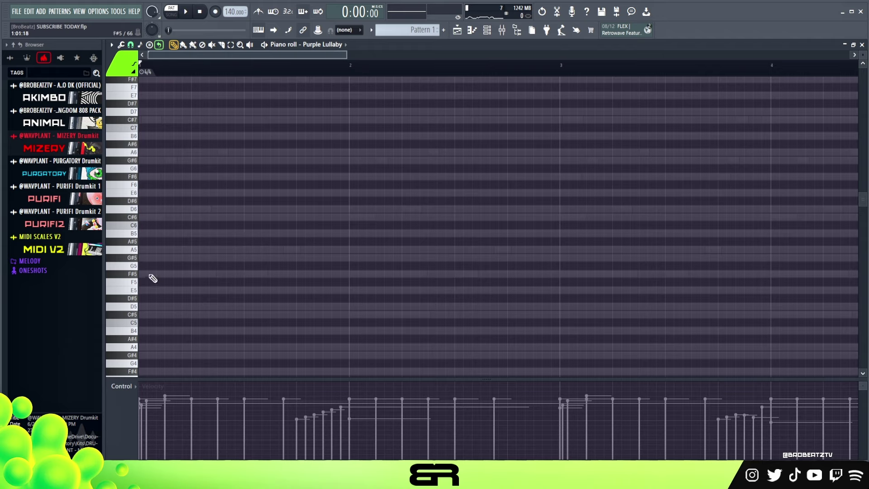
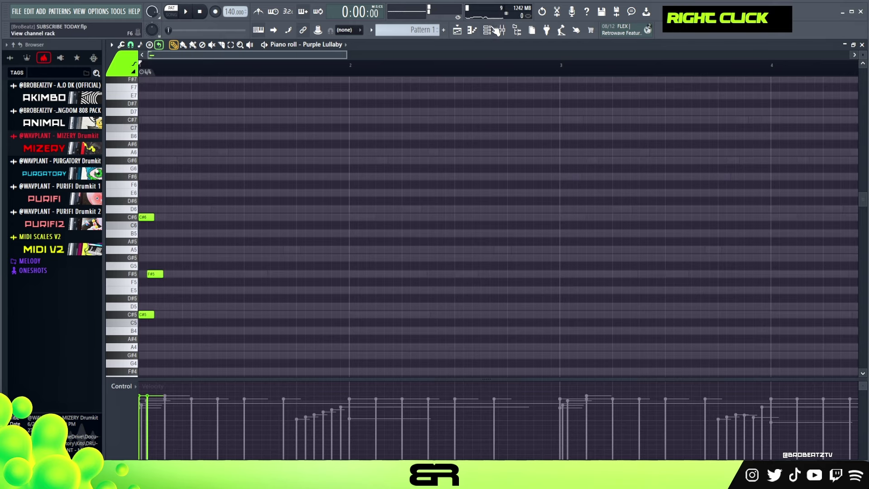
pyautogui.doubleClick(186, 161)
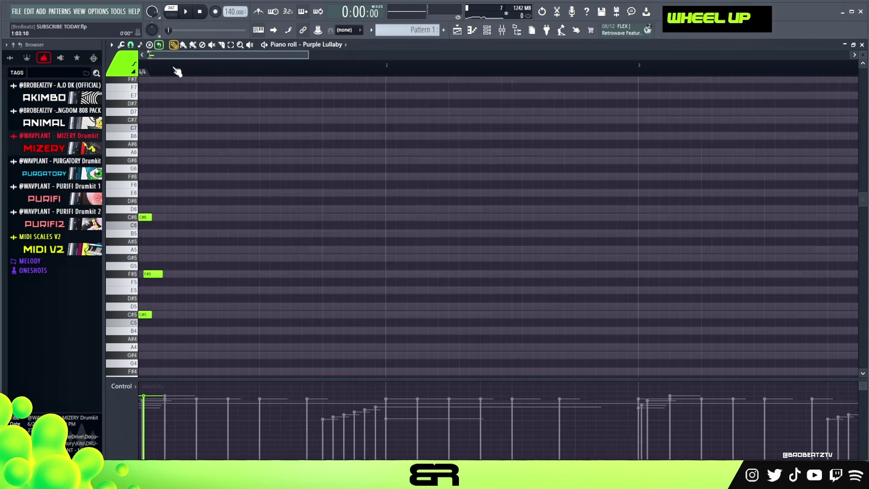
pyautogui.press('space')
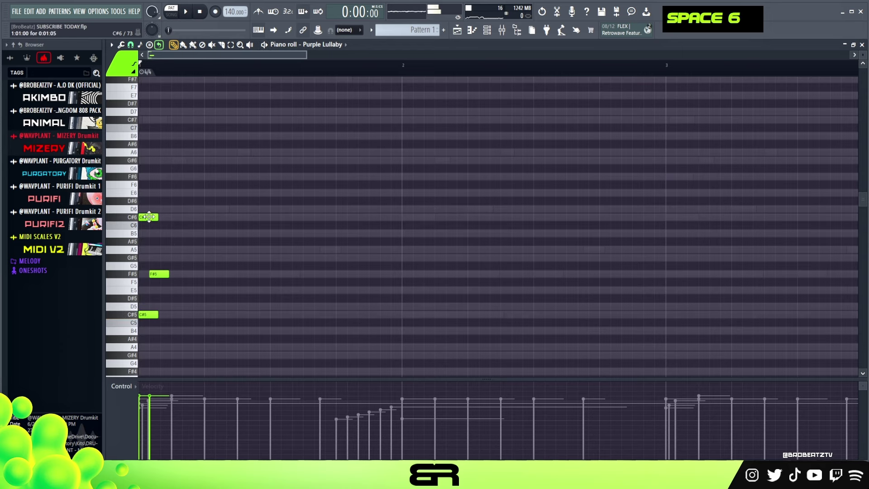
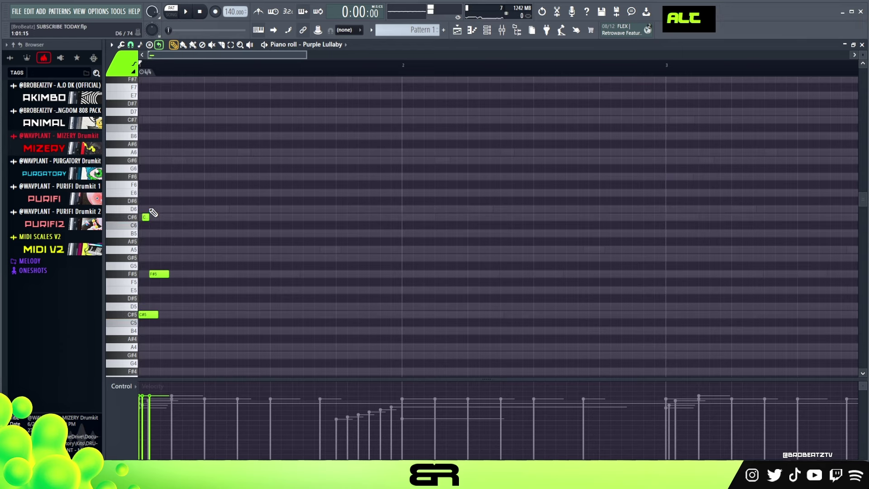
pyautogui.scroll(3)
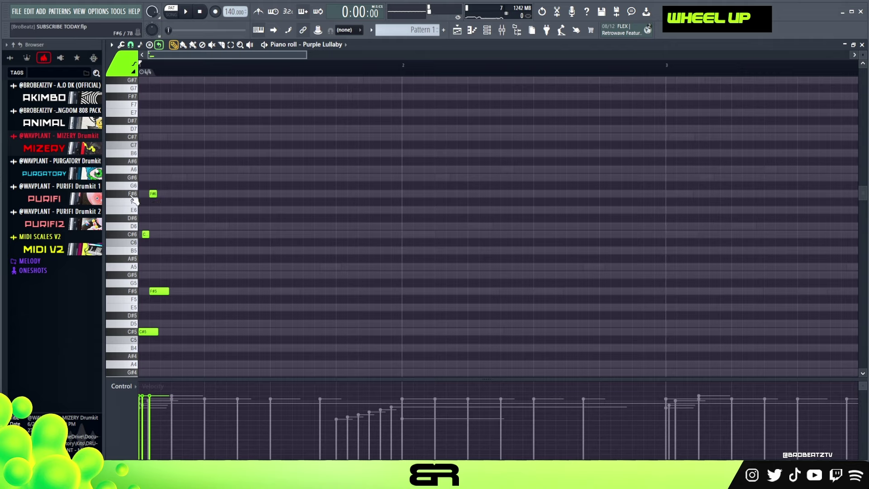
pyautogui.doubleClick(138, 294)
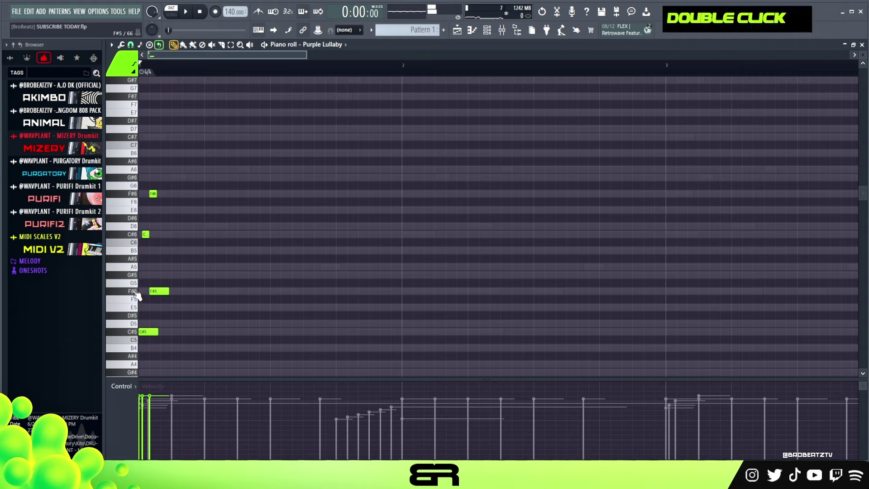
pyautogui.doubleClick(137, 198)
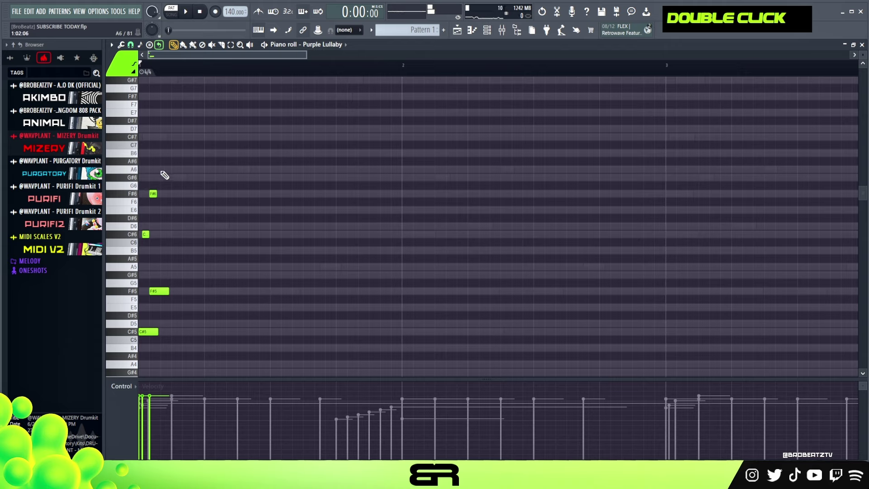
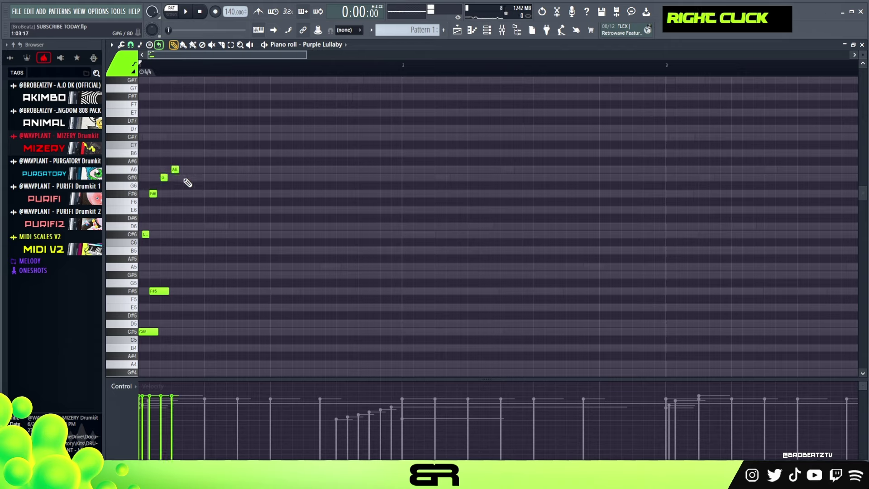
pyautogui.press('space')
pyautogui.press('space')
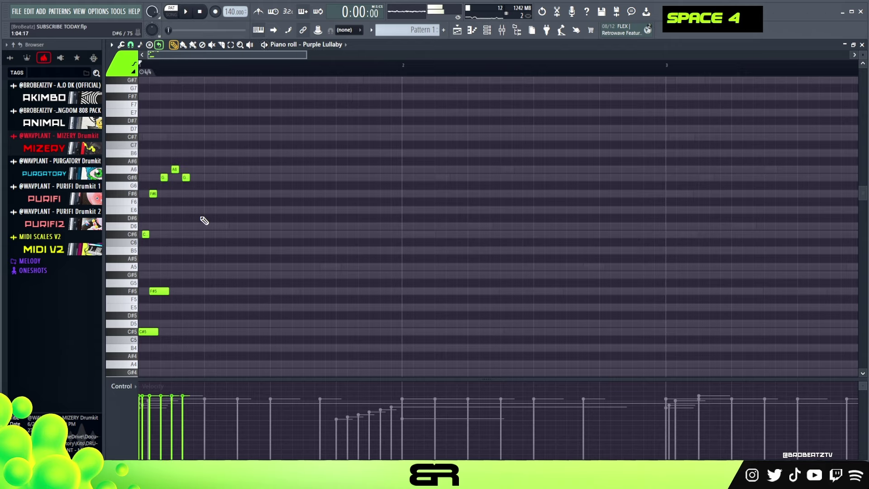
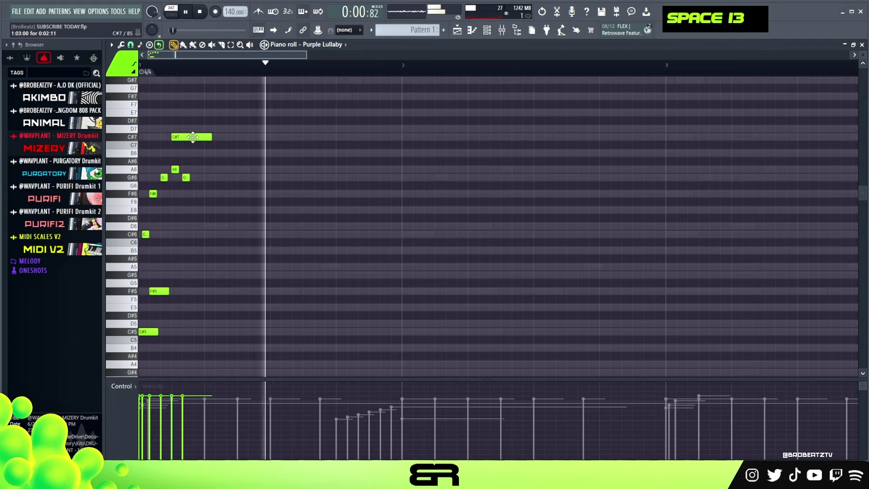
pyautogui.press('space')
# Shorten the final C#7 note of the Purple Lullaby phrase.
pyautogui.click(196, 127)
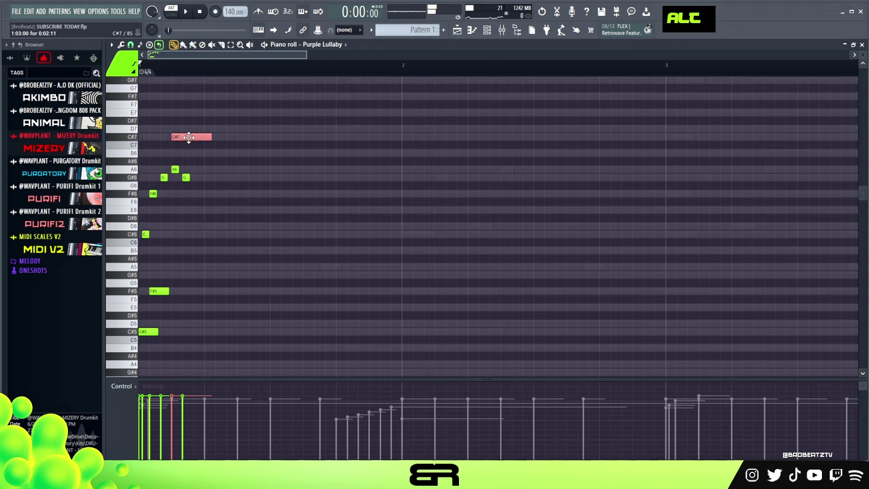
pyautogui.click(191, 137)
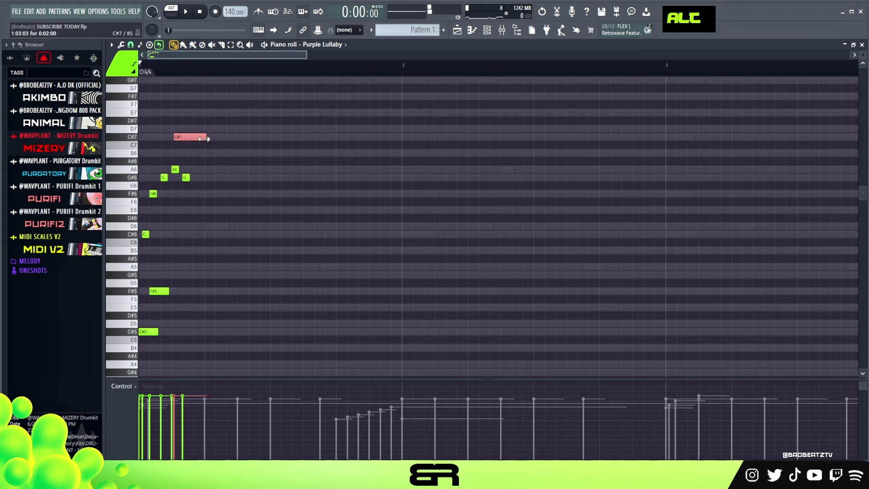